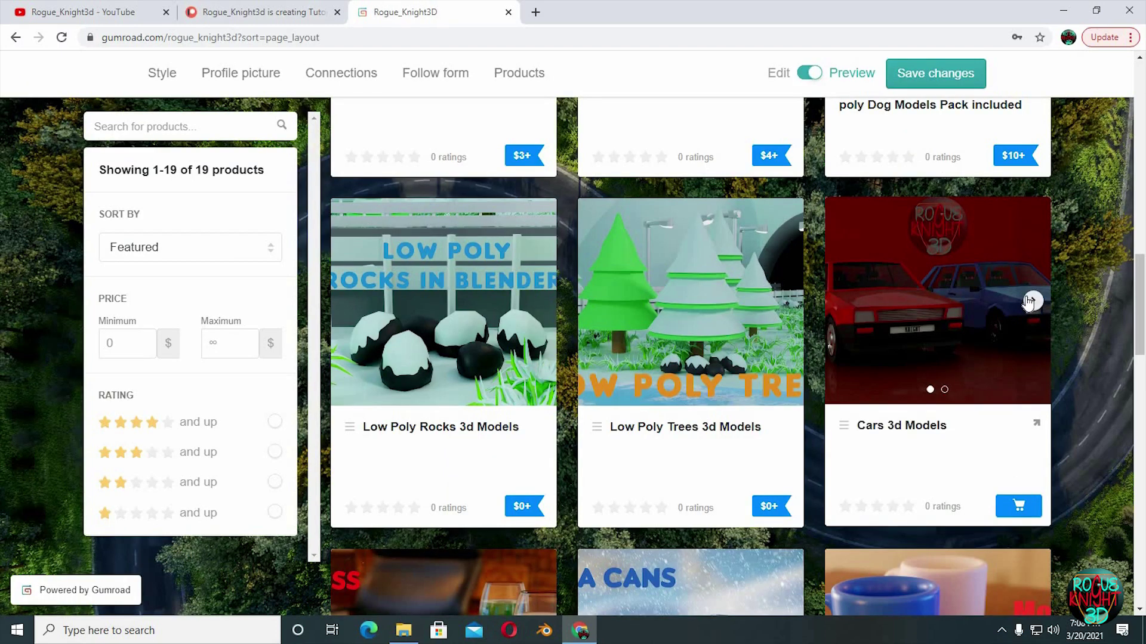
# Frame the car body and enter Edit Mode with the body mesh selected
pyautogui.middleClick(513, 373)
pyautogui.scroll(3)
pyautogui.middleClick(501, 421)
pyautogui.middleClick(516, 388)
pyautogui.press('Tab')
pyautogui.click(572, 397)
pyautogui.press('Tab')
pyautogui.click(627, 389)
pyautogui.middleClick(620, 379)
pyautogui.press('Tab')
pyautogui.click(641, 381)
# In side view, add a vertical loop cut through the body and scale it to zero on Y to straighten it
pyautogui.press('KP_3')
pyautogui.scroll(3)
pyautogui.middleClick(484, 271)
pyautogui.scroll(3)
pyautogui.press('ctrl+r')
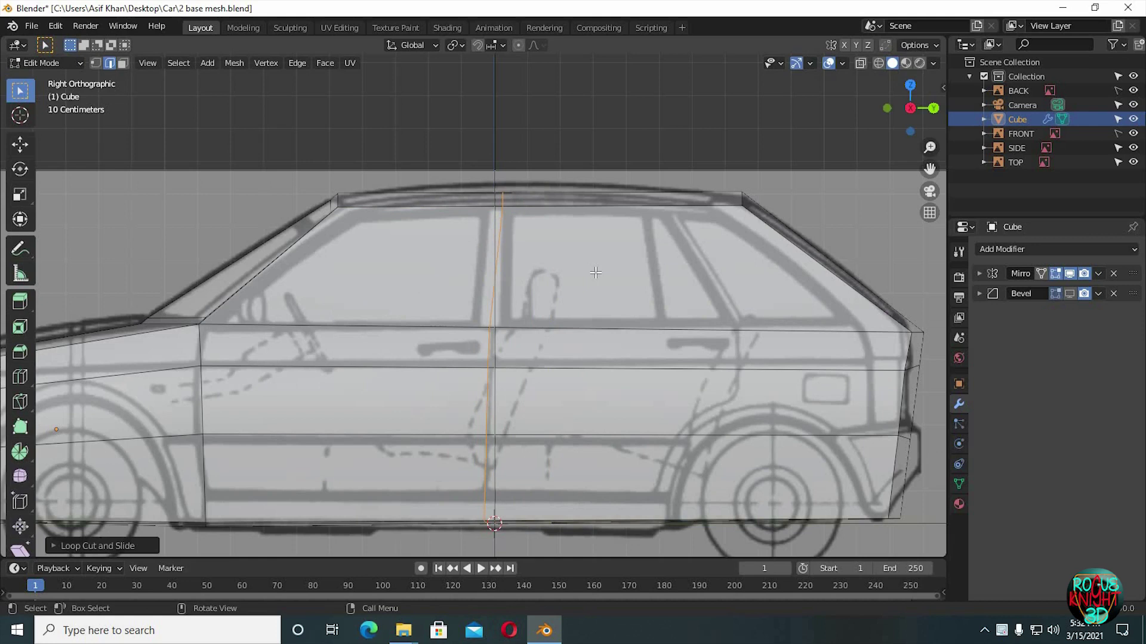
pyautogui.press('s')
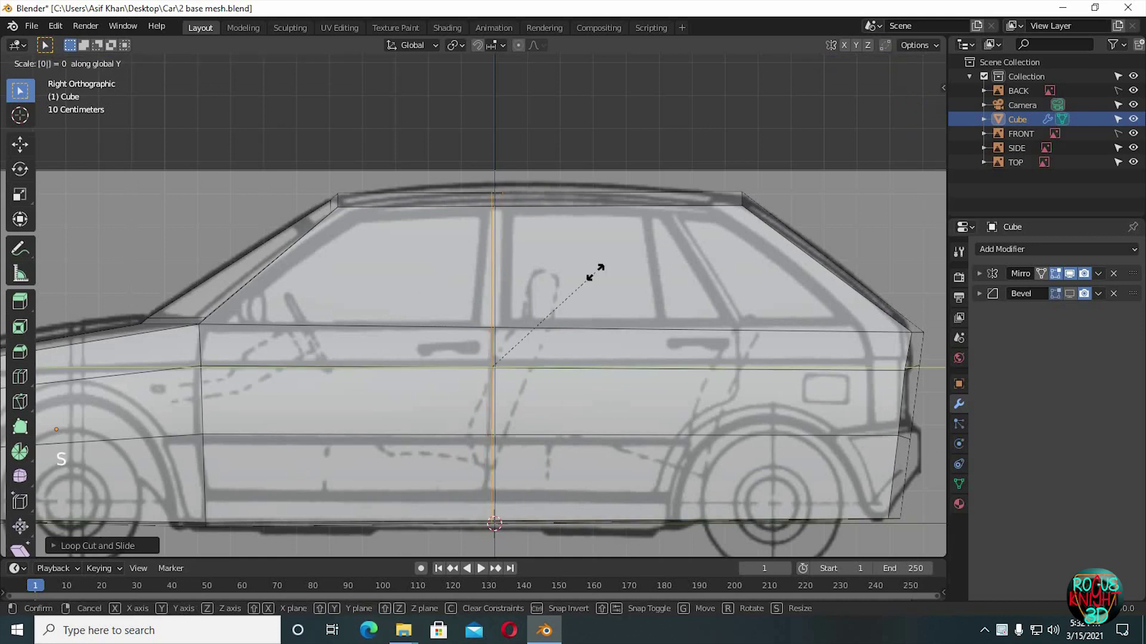
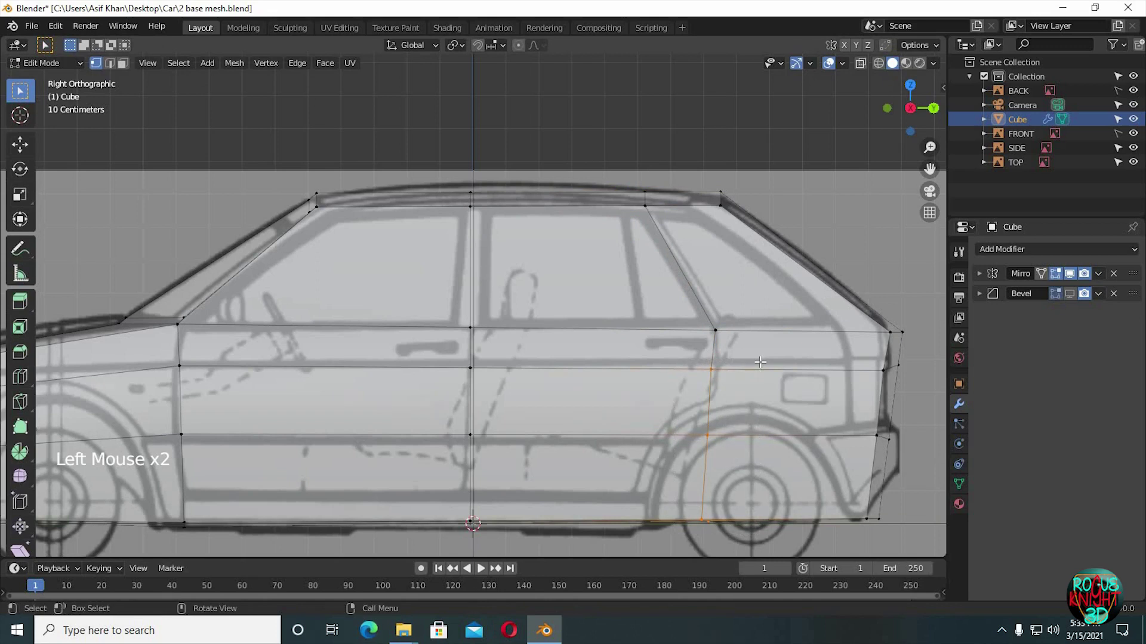
# Straighten the rear pillar loop, slide it onto the rear window line, and cut another loop toward the rear corner
pyautogui.press('s')
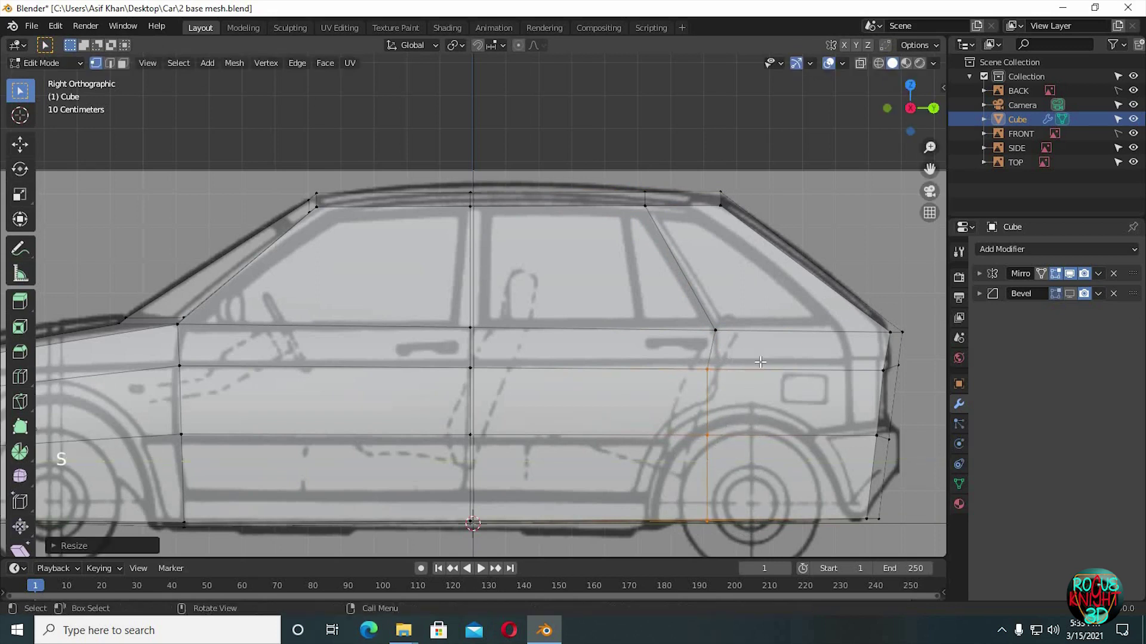
pyautogui.press('g')
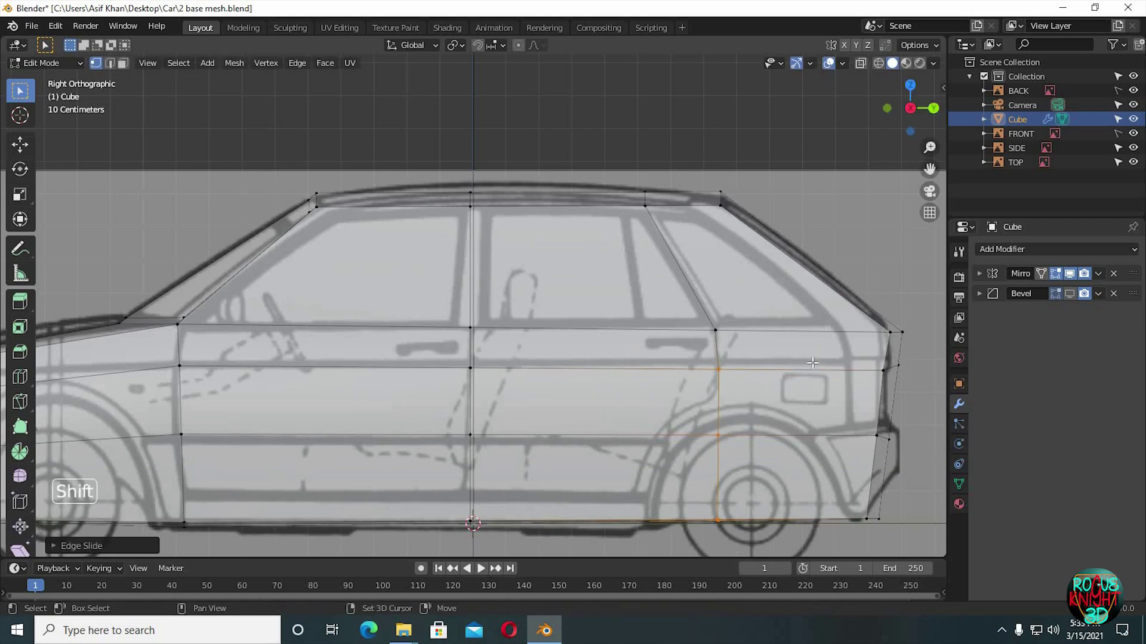
pyautogui.press('ctrl+r')
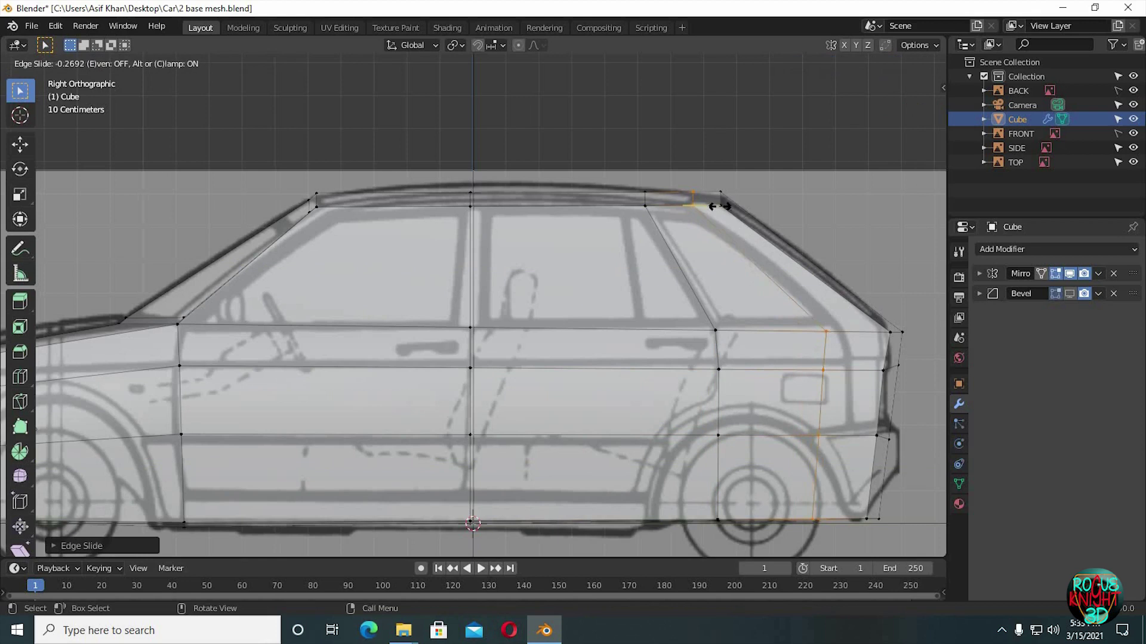
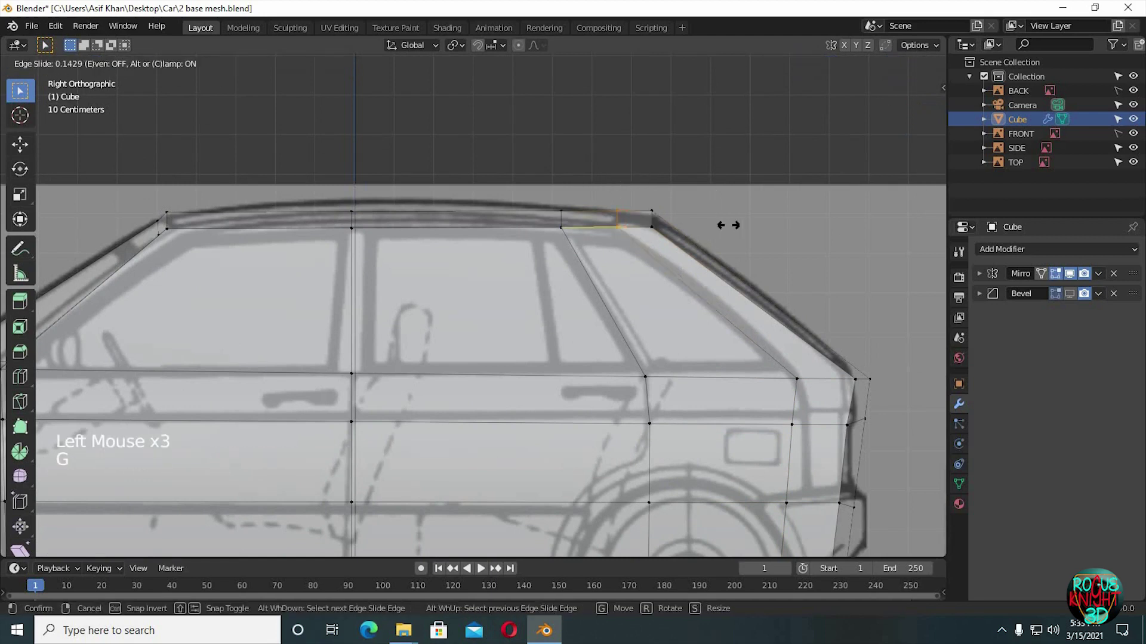
# Move the rear corner vertices onto the blueprint's bumper outline
pyautogui.click(814, 368)
pyautogui.press('g')
pyautogui.click(817, 417)
pyautogui.press('g')
pyautogui.middleClick(796, 391)
pyautogui.click(814, 421)
pyautogui.press('g')
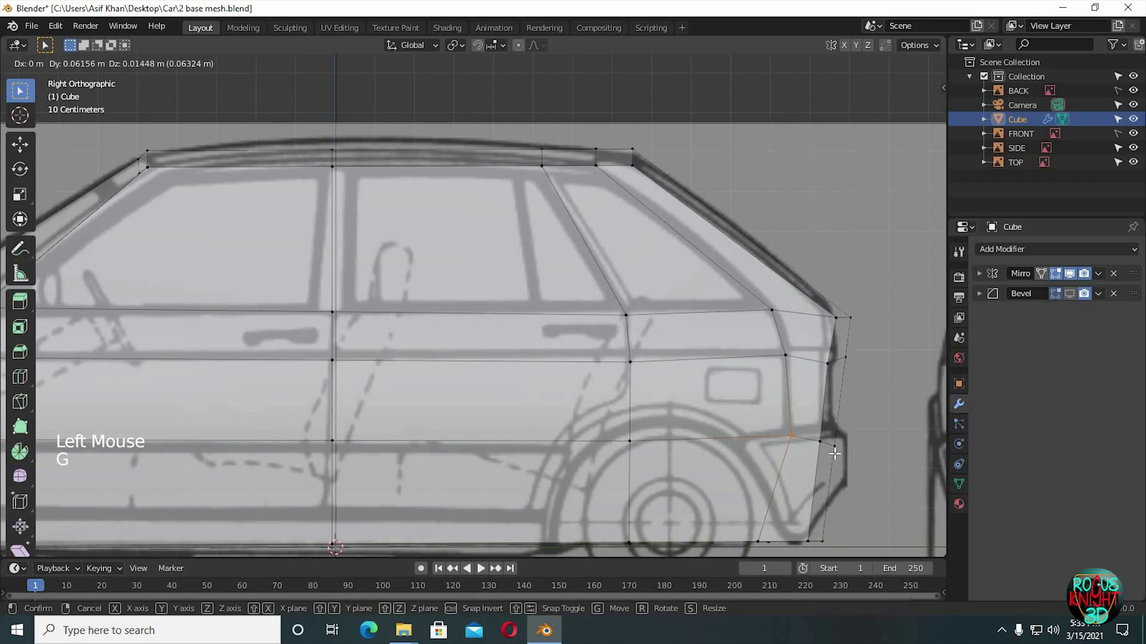
pyautogui.middleClick(794, 445)
pyautogui.click(800, 457)
# Move the bottom rear vertex along the outline near the back wheel arch
pyautogui.press('g')
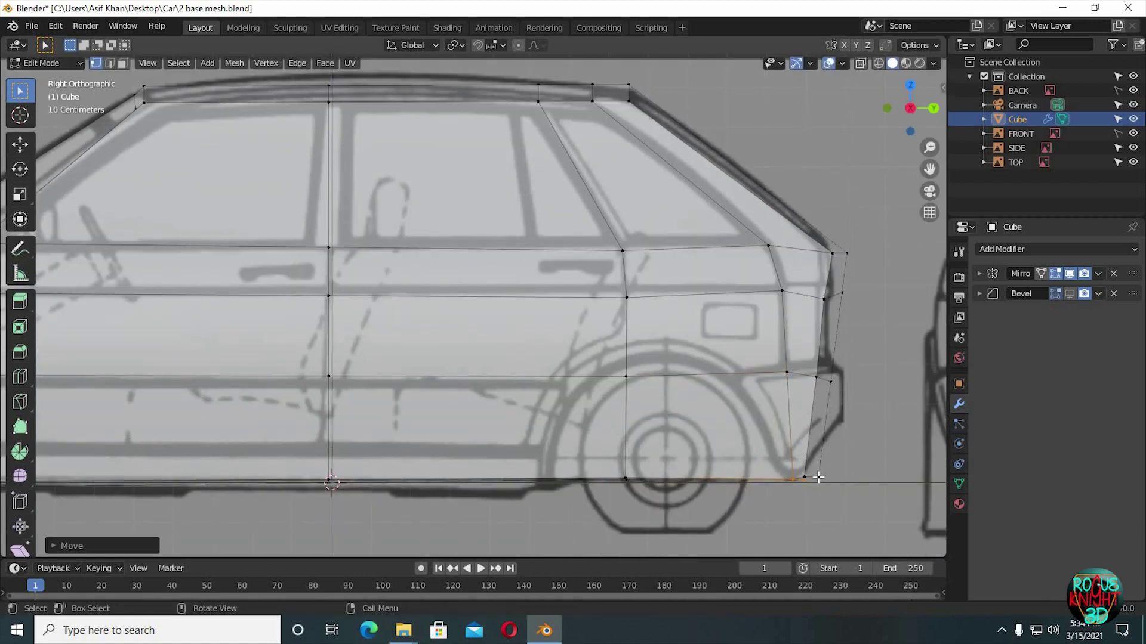
pyautogui.click(843, 460)
pyautogui.press('g')
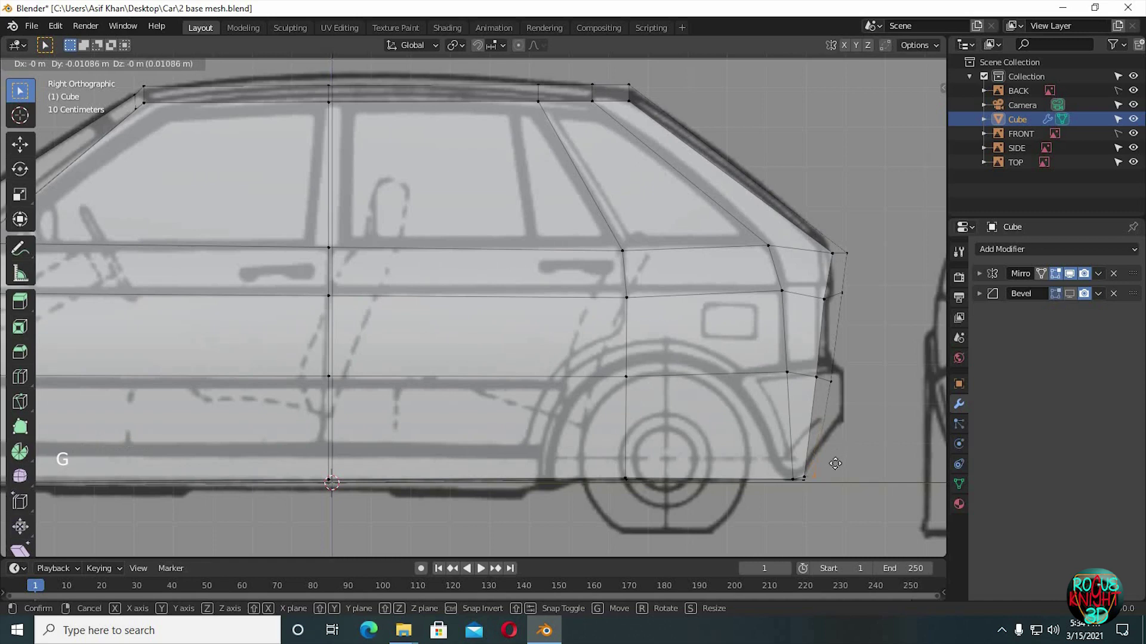
pyautogui.middleClick(742, 396)
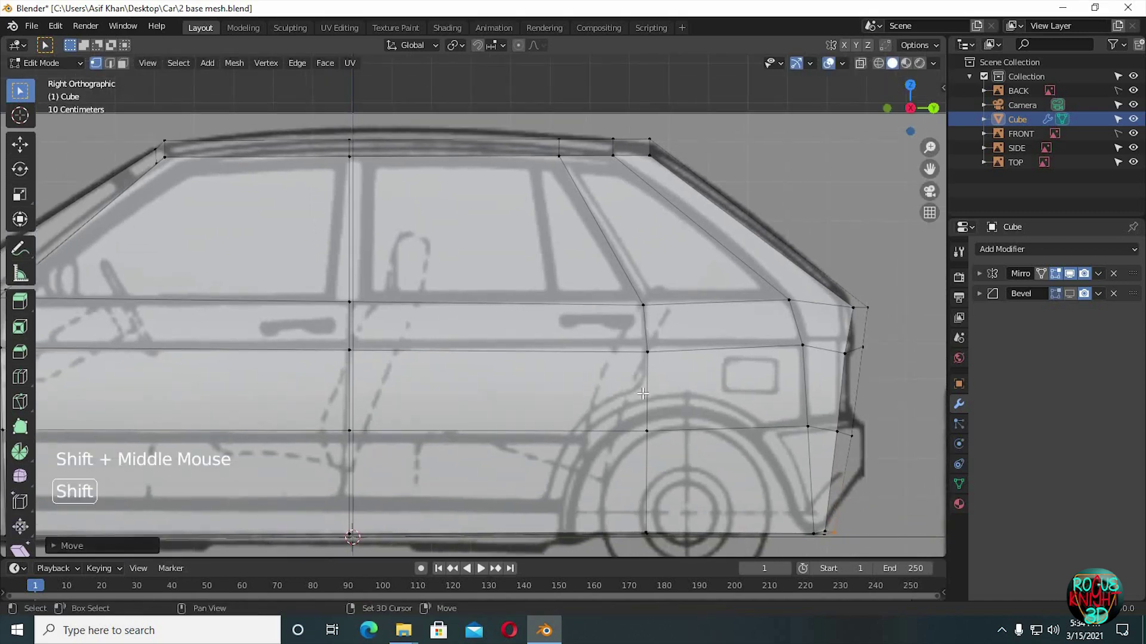
pyautogui.click(689, 337)
pyautogui.press('g')
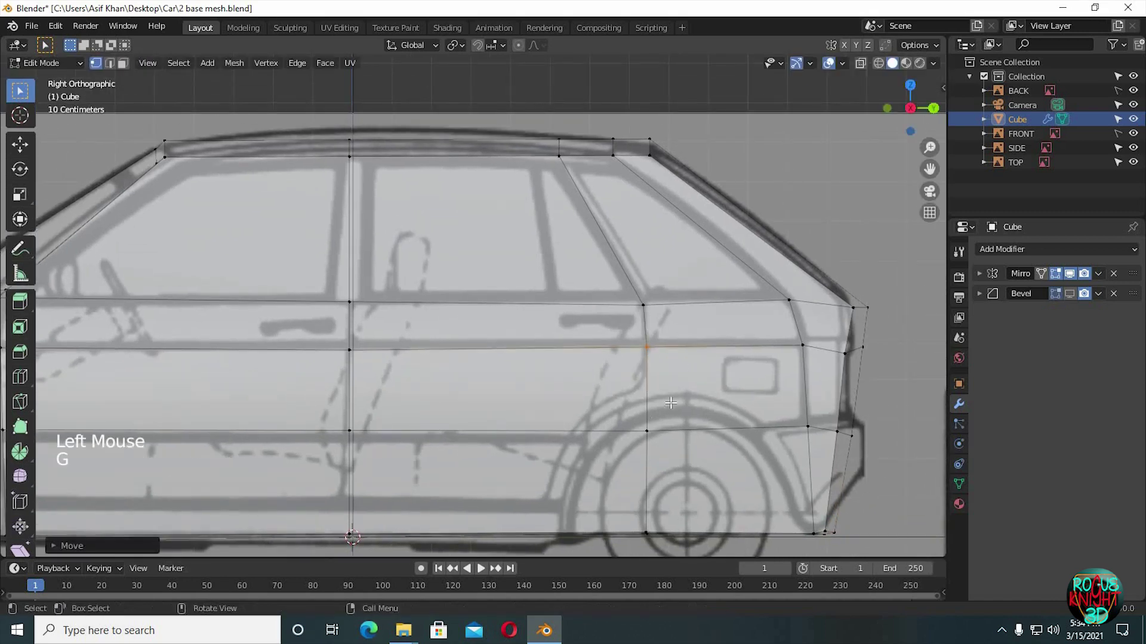
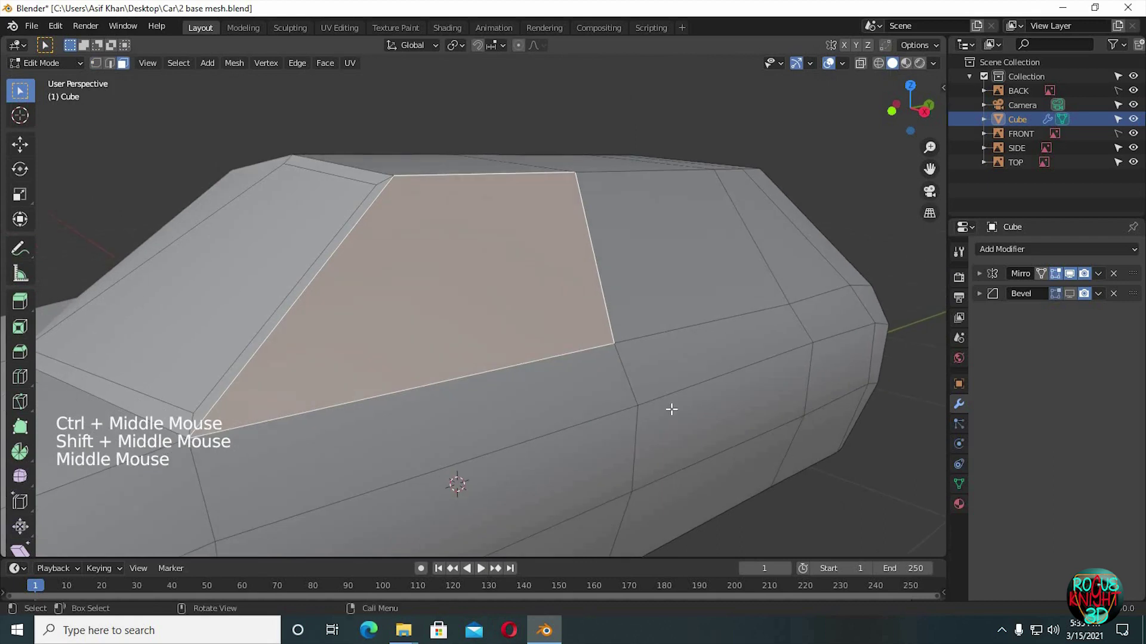
# Inset the rear side window face to give it a border
pyautogui.press('i')
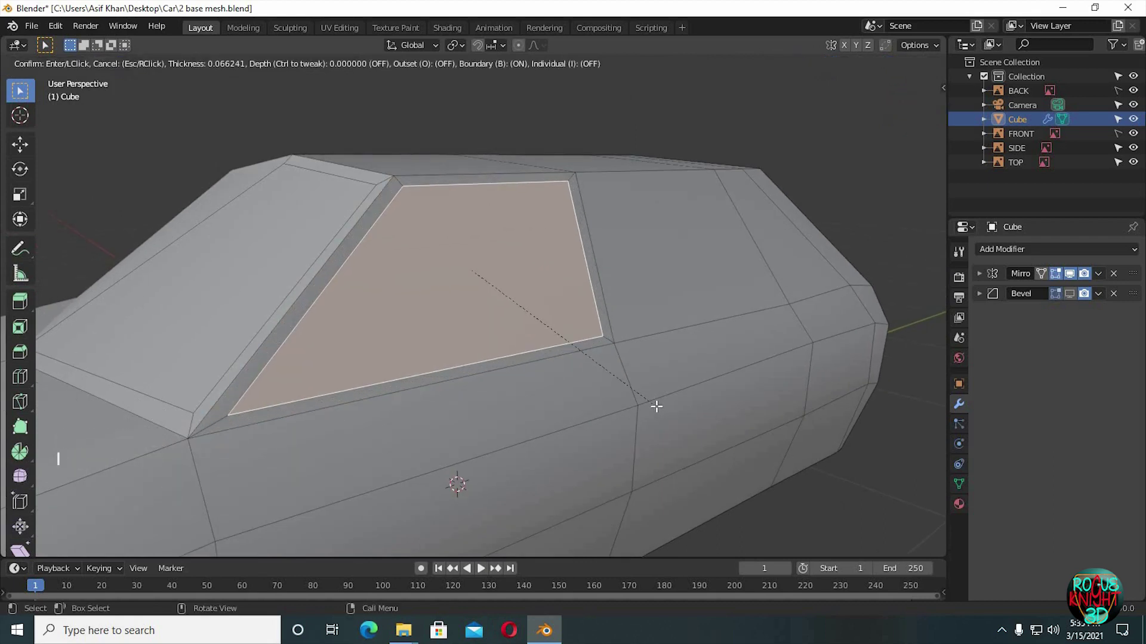
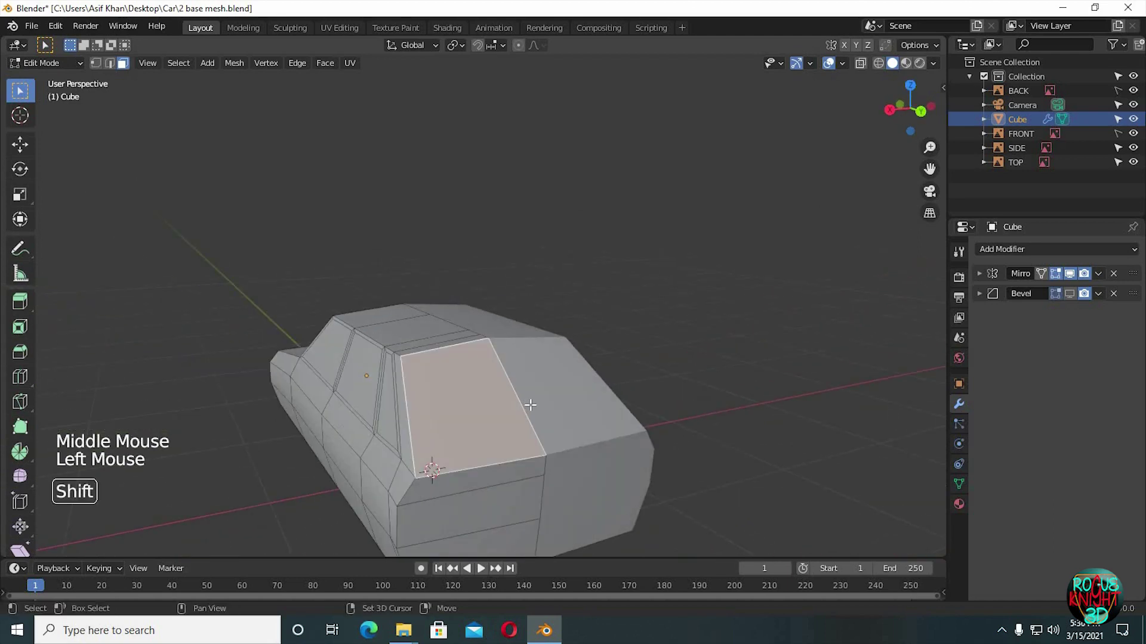
# Extrude the rear window face and push it inward to sink the glass panel into the body
pyautogui.press('shift+r')
pyautogui.middleClick(548, 402)
pyautogui.scroll(3)
pyautogui.scroll(-3)
pyautogui.middleClick(539, 417)
pyautogui.middleClick(541, 387)
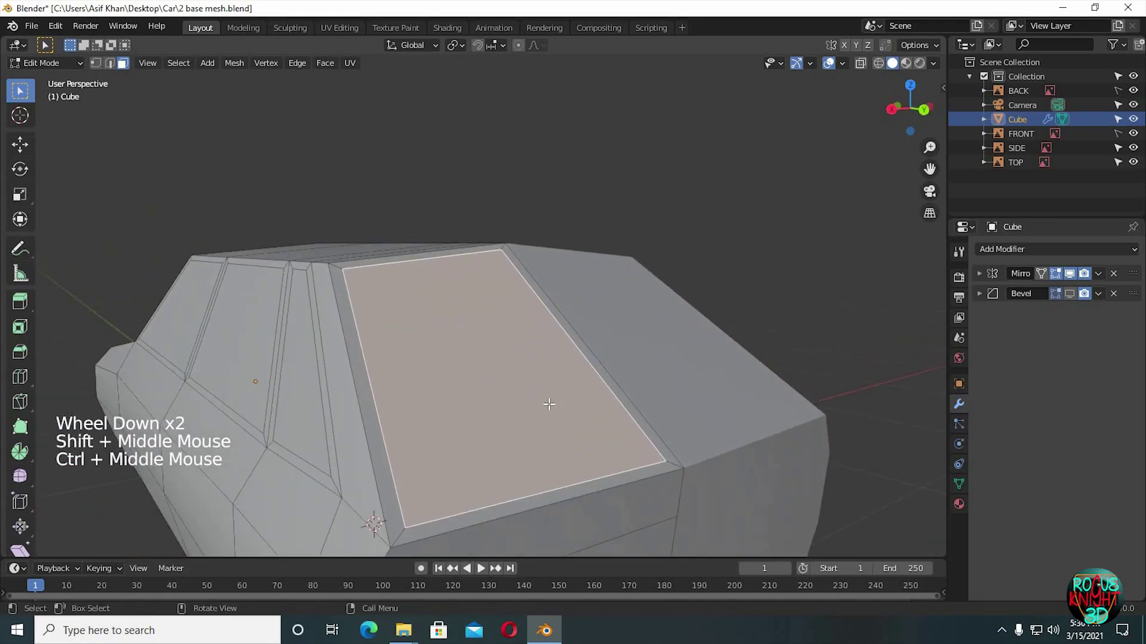
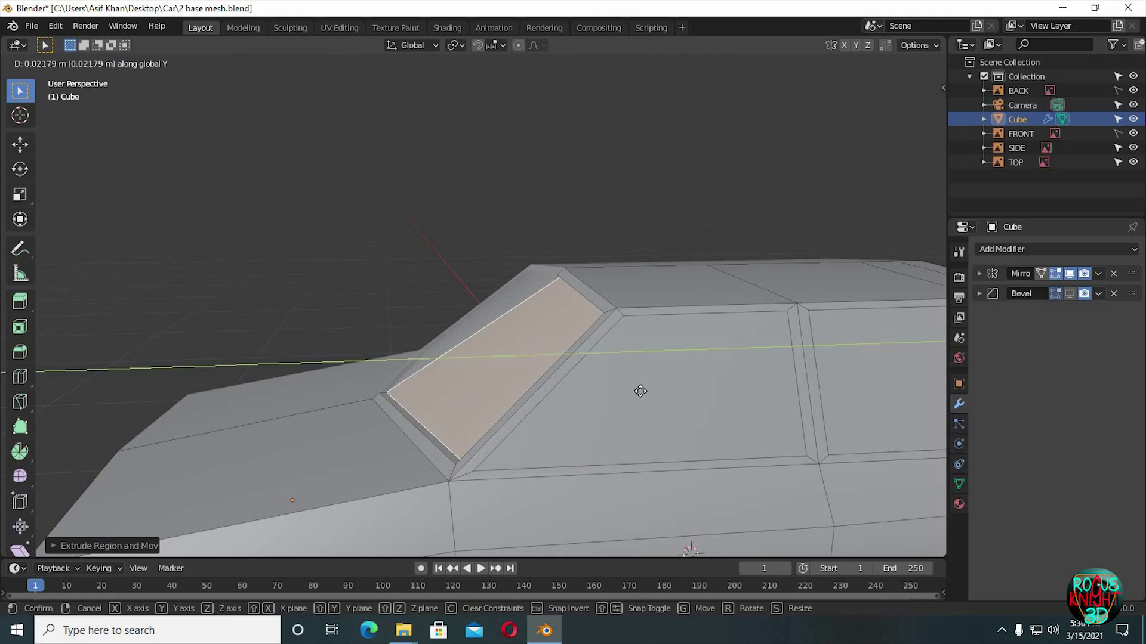
pyautogui.middleClick(676, 394)
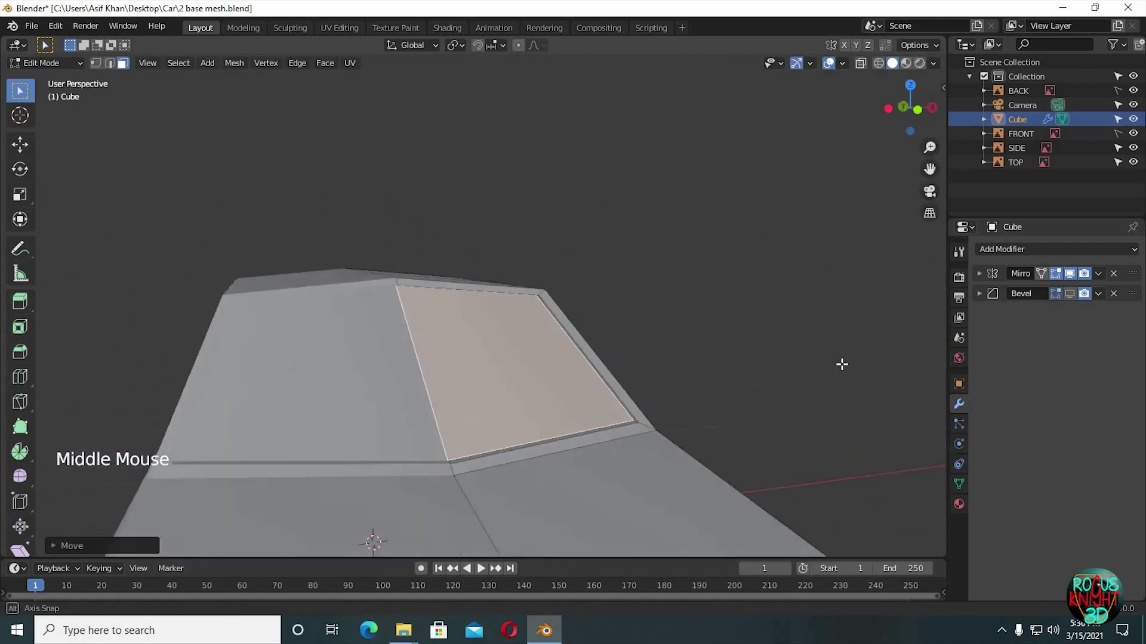
pyautogui.middleClick(635, 388)
pyautogui.middleClick(740, 399)
pyautogui.middleClick(635, 375)
pyautogui.middleClick(635, 375)
pyautogui.middleClick(573, 342)
pyautogui.click(660, 381)
pyautogui.press('e')
pyautogui.press('g')
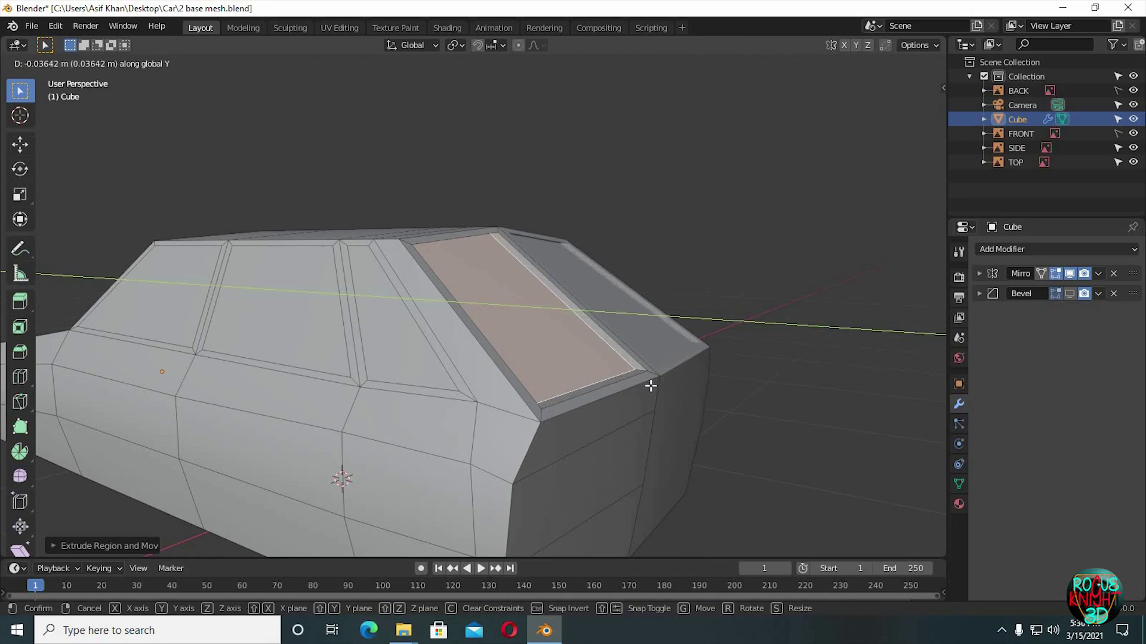
# Edge-slide and move the window rim edges to form a recessed frame around the panel
pyautogui.middleClick(679, 383)
pyautogui.press('g')
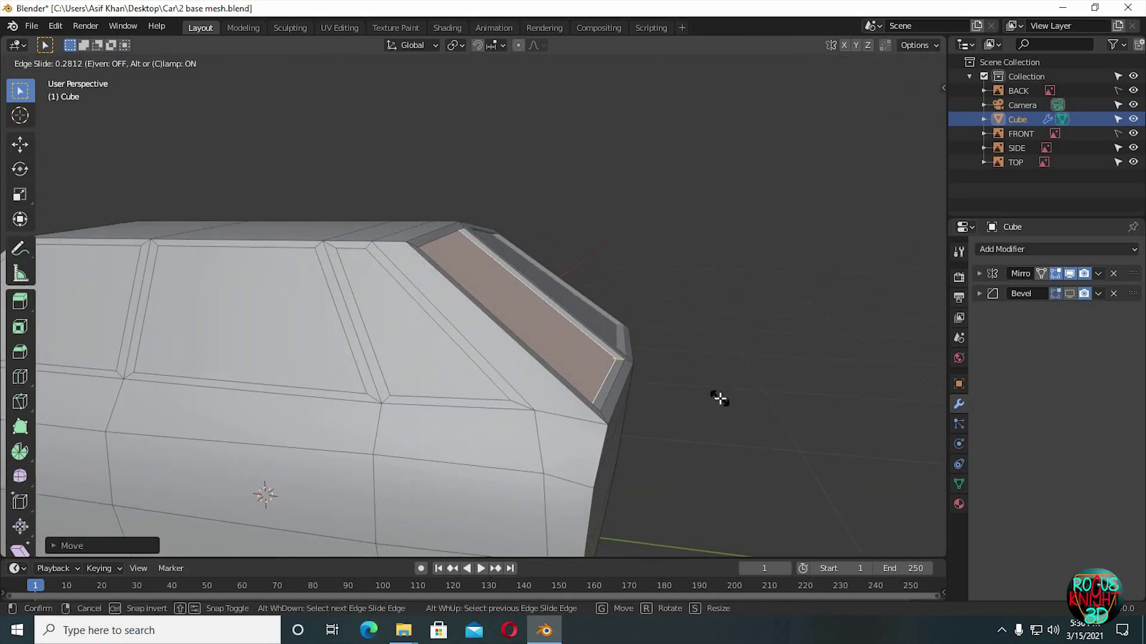
pyautogui.press('g')
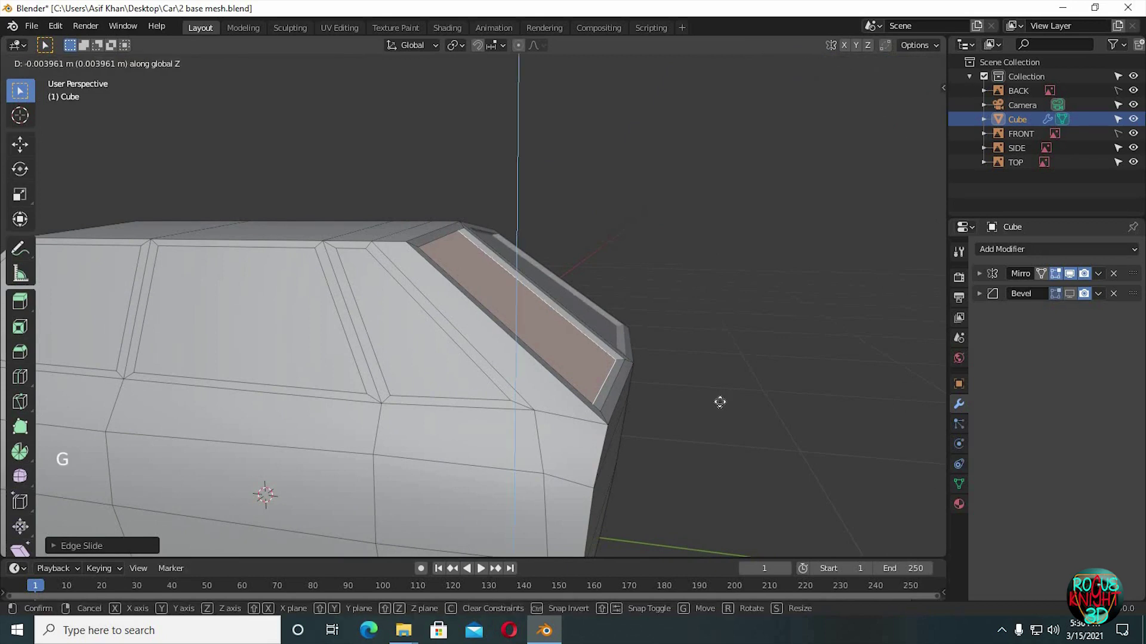
pyautogui.middleClick(725, 391)
pyautogui.middleClick(690, 396)
pyautogui.middleClick(596, 363)
pyautogui.click(592, 359)
pyautogui.press('g')
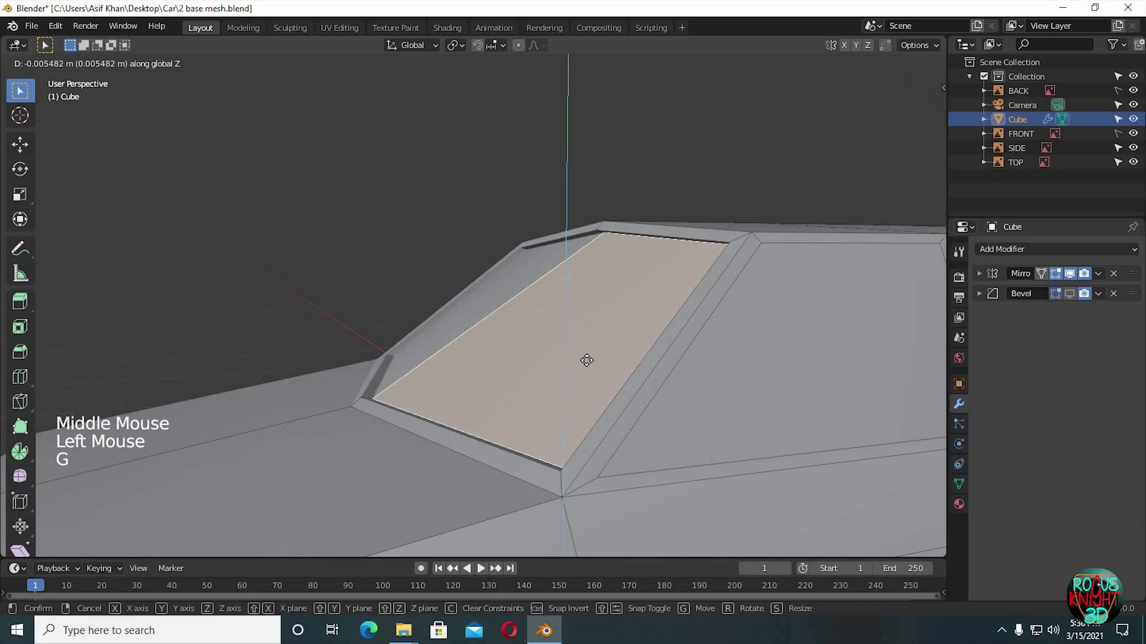
pyautogui.middleClick(579, 363)
pyautogui.middleClick(563, 375)
pyautogui.middleClick(550, 384)
pyautogui.middleClick(588, 382)
pyautogui.middleClick(587, 375)
pyautogui.middleClick(518, 381)
pyautogui.middleClick(541, 384)
pyautogui.middleClick(512, 369)
# Slide the remaining rear window rim edge sideways to finish its frame
pyautogui.press('g')
pyautogui.press('g')
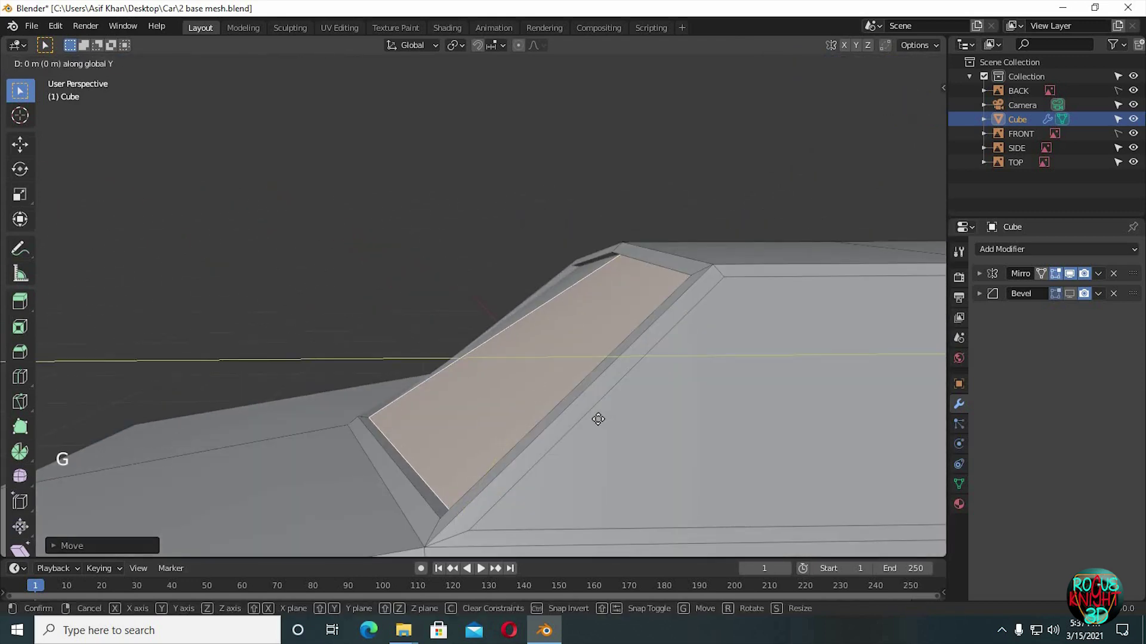
pyautogui.middleClick(693, 414)
pyautogui.middleClick(696, 423)
pyautogui.middleClick(727, 428)
pyautogui.middleClick(747, 423)
pyautogui.middleClick(603, 364)
# Select both side window faces, extrude them and push them inward along X to recess them
pyautogui.click(663, 333)
pyautogui.click(700, 324)
pyautogui.doubleClick(760, 370)
pyautogui.middleClick(846, 401)
pyautogui.press('e')
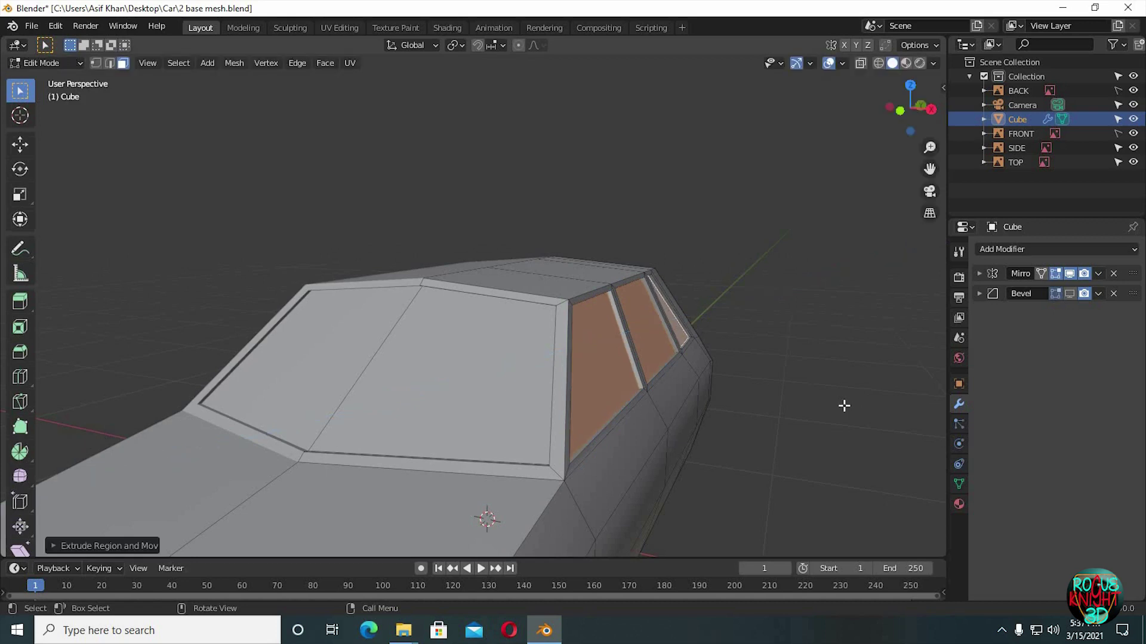
pyautogui.press('g')
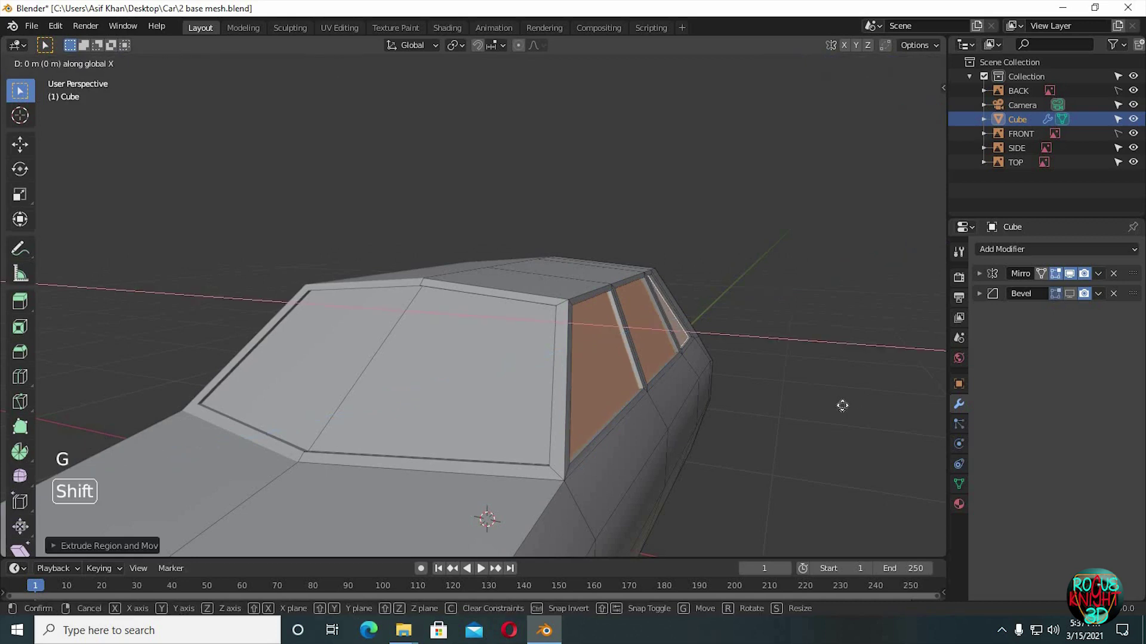
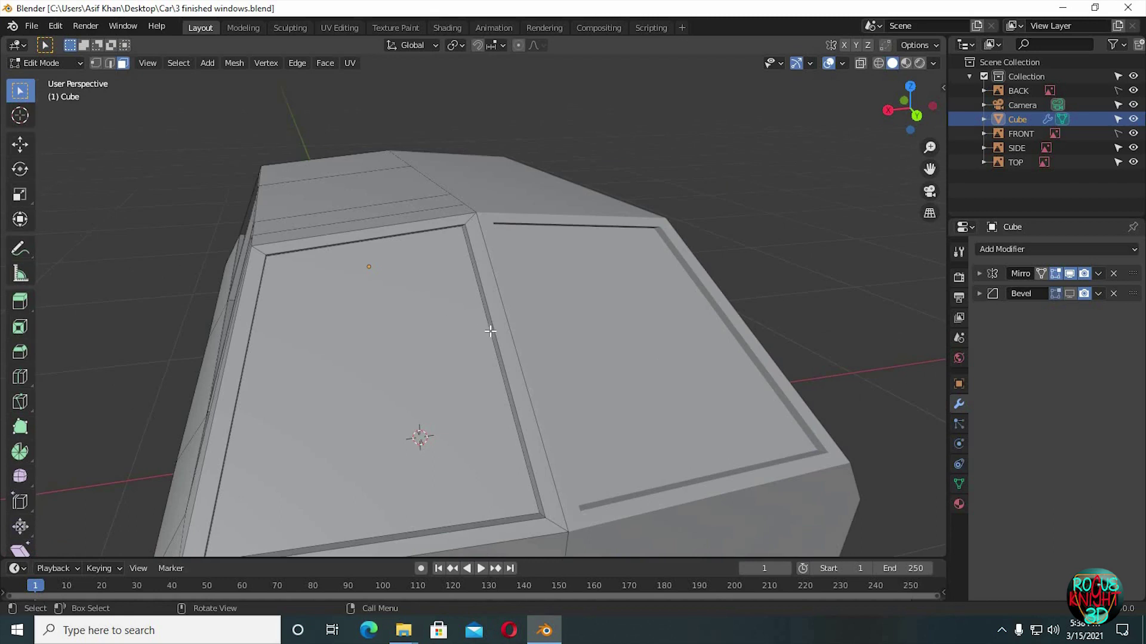
# Select wheel-well geometry and delete it with X to start opening the wheel arch
pyautogui.click(509, 354)
pyautogui.middleClick(520, 352)
pyautogui.click(535, 364)
pyautogui.middleClick(545, 361)
pyautogui.press('x')
pyautogui.middleClick(501, 369)
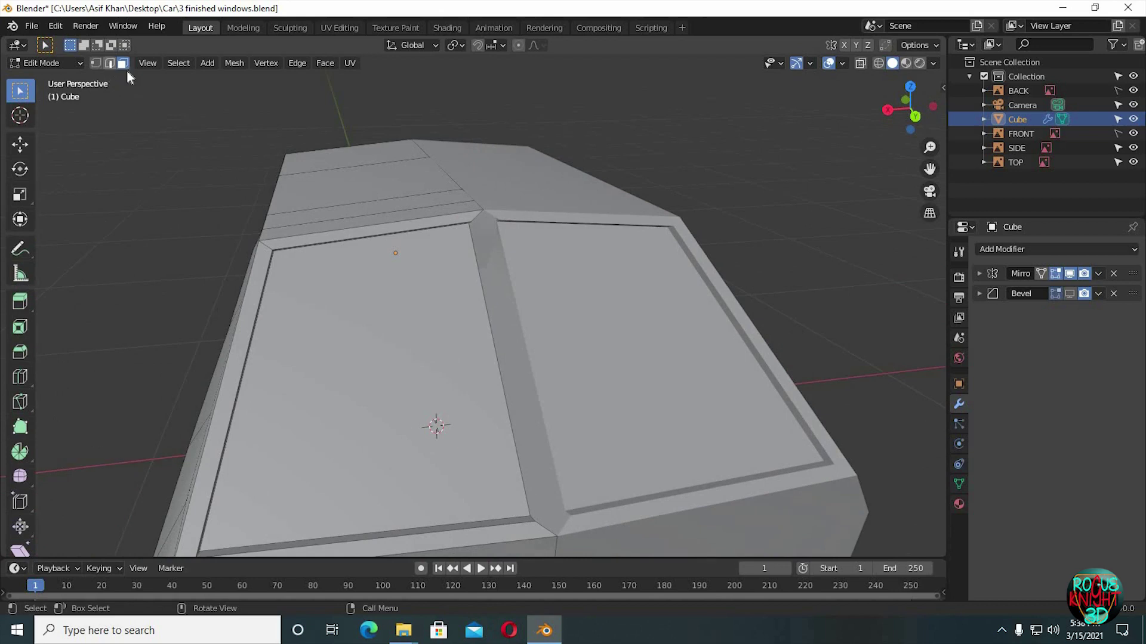
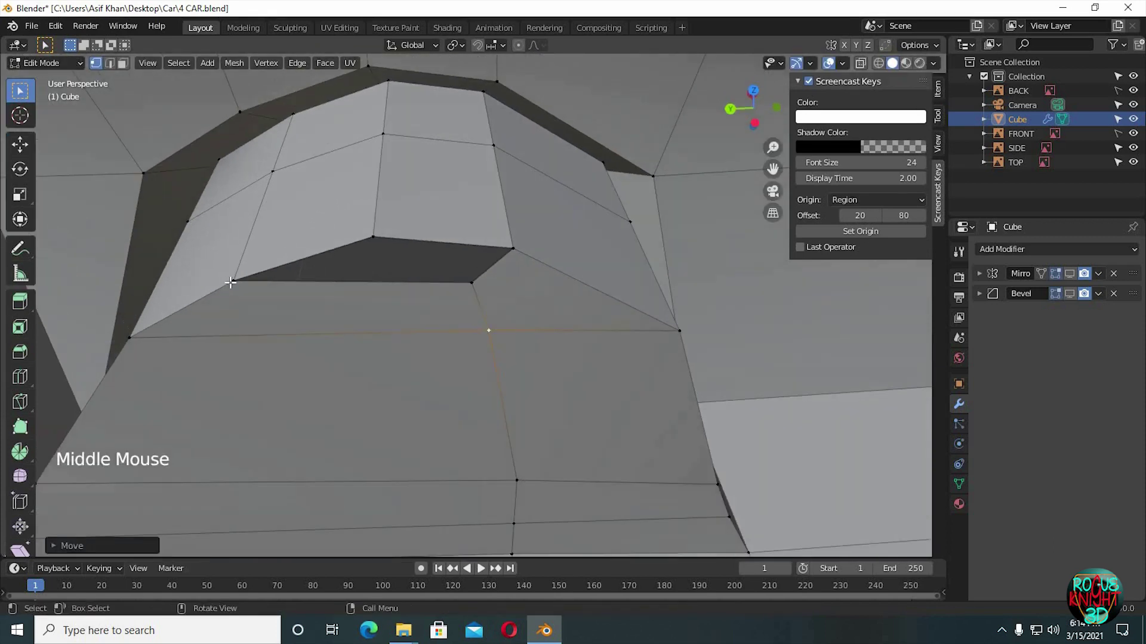
# Move a wheel-arch edge vertex along Y to refine the arch outline and inspect it
pyautogui.doubleClick(493, 283)
pyautogui.click(499, 244)
pyautogui.click(530, 272)
pyautogui.press('f')
pyautogui.middleClick(523, 318)
pyautogui.middleClick(494, 320)
pyautogui.click(496, 321)
pyautogui.press('g')
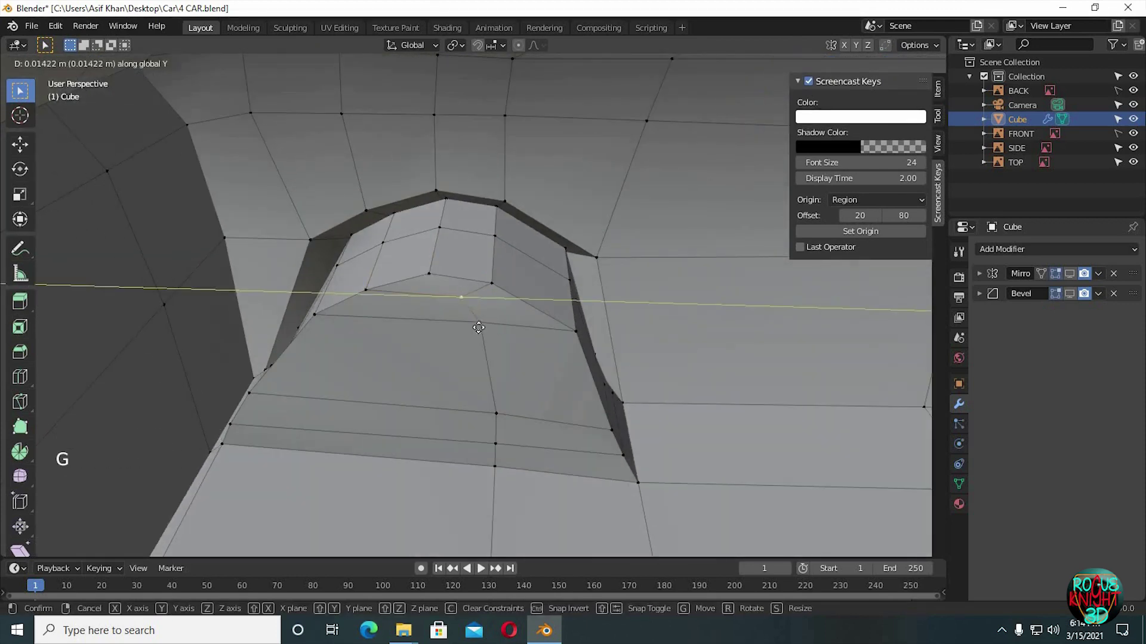
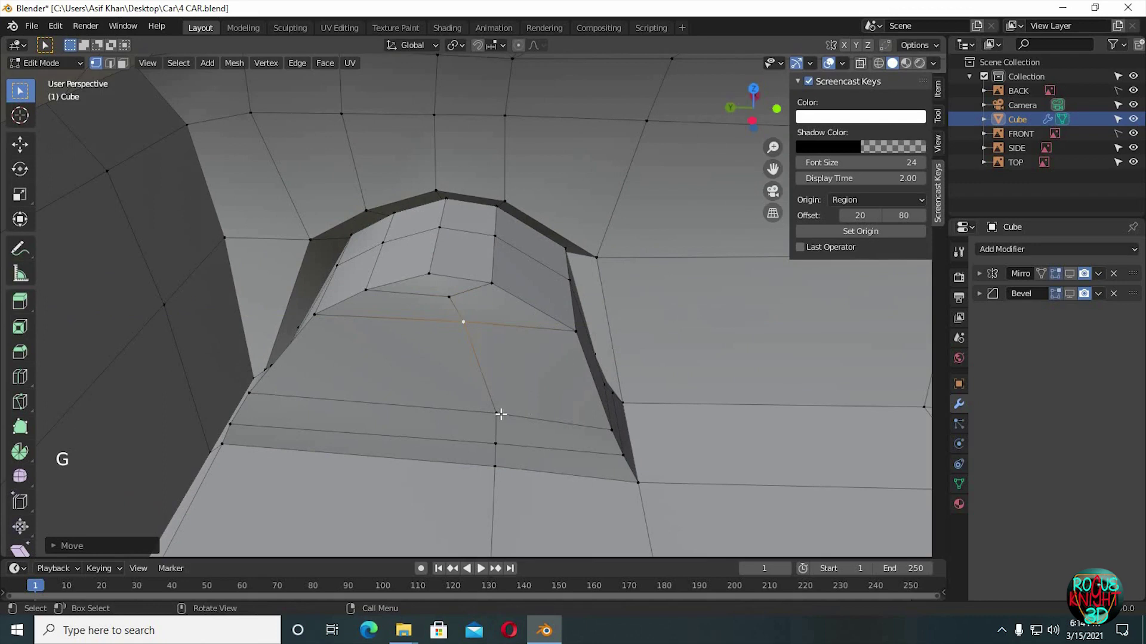
pyautogui.click(66, 131)
pyautogui.middleClick(473, 270)
pyautogui.scroll(-3)
pyautogui.middleClick(307, 250)
pyautogui.middleClick(421, 320)
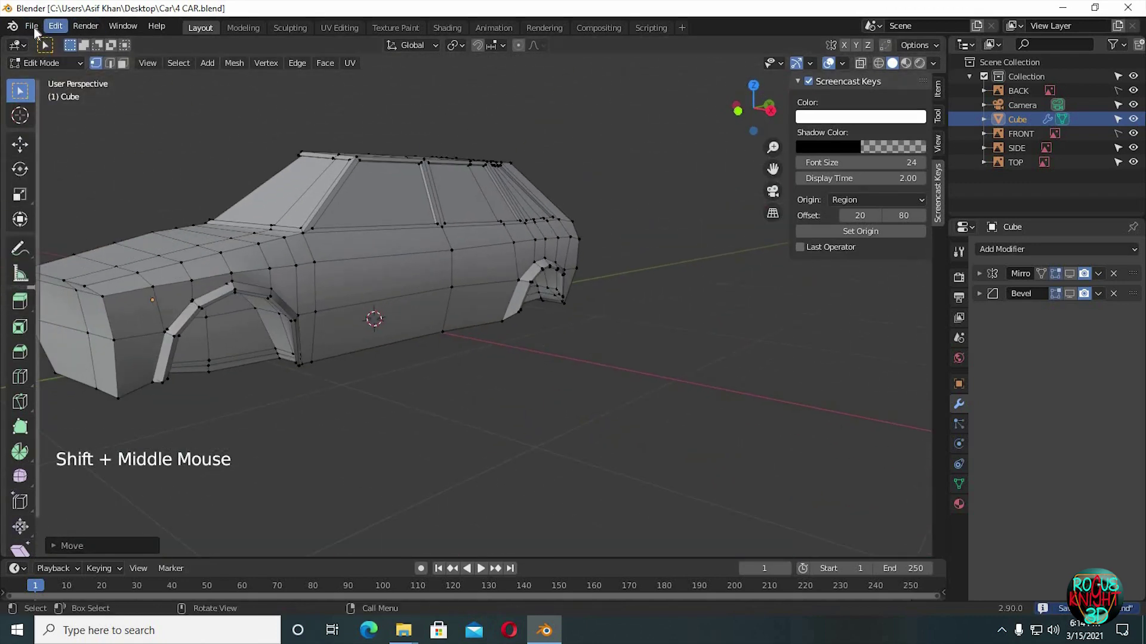
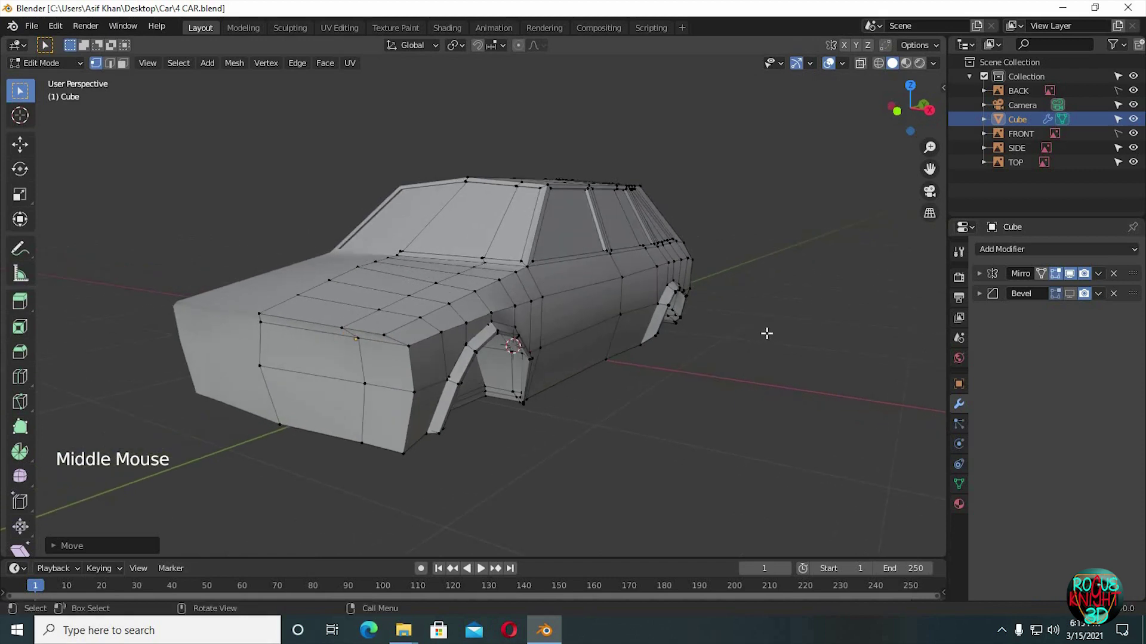
# Add a Bevel modifier alongside the Mirror in the Properties panel and review the softened arches
pyautogui.middleClick(1115, 329)
pyautogui.click(1075, 303)
pyautogui.doubleClick(1076, 303)
pyautogui.doubleClick(1076, 303)
pyautogui.click(280, 218)
pyautogui.middleClick(358, 207)
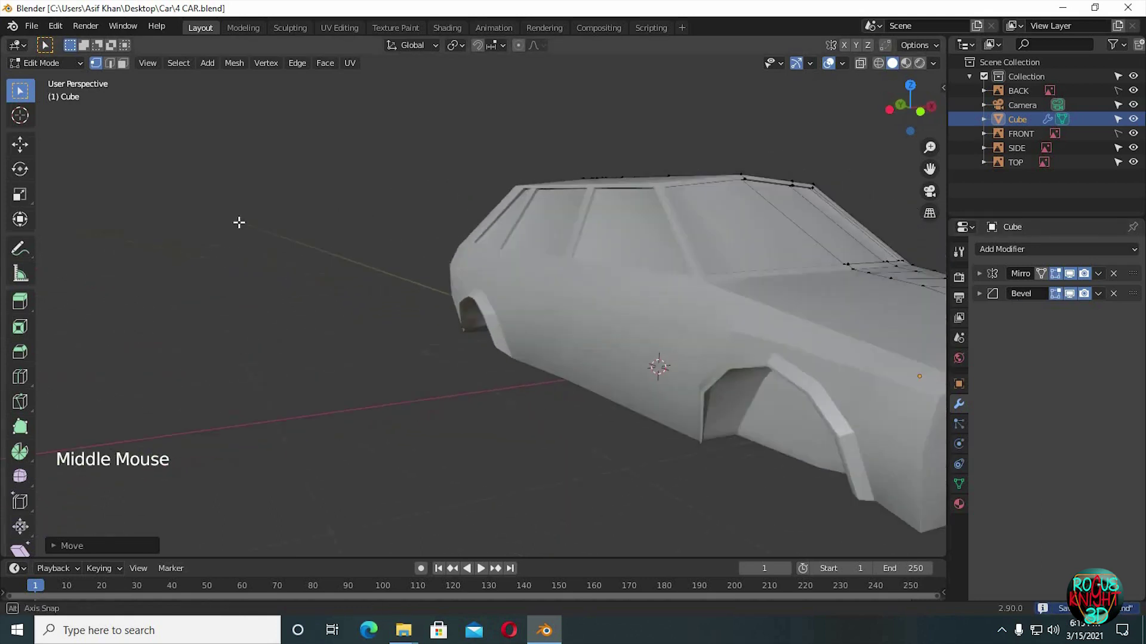
pyautogui.middleClick(732, 302)
# Return to Object Mode and orbit around the finished hatchback base mesh to review it
pyautogui.press('Tab')
pyautogui.middleClick(745, 305)
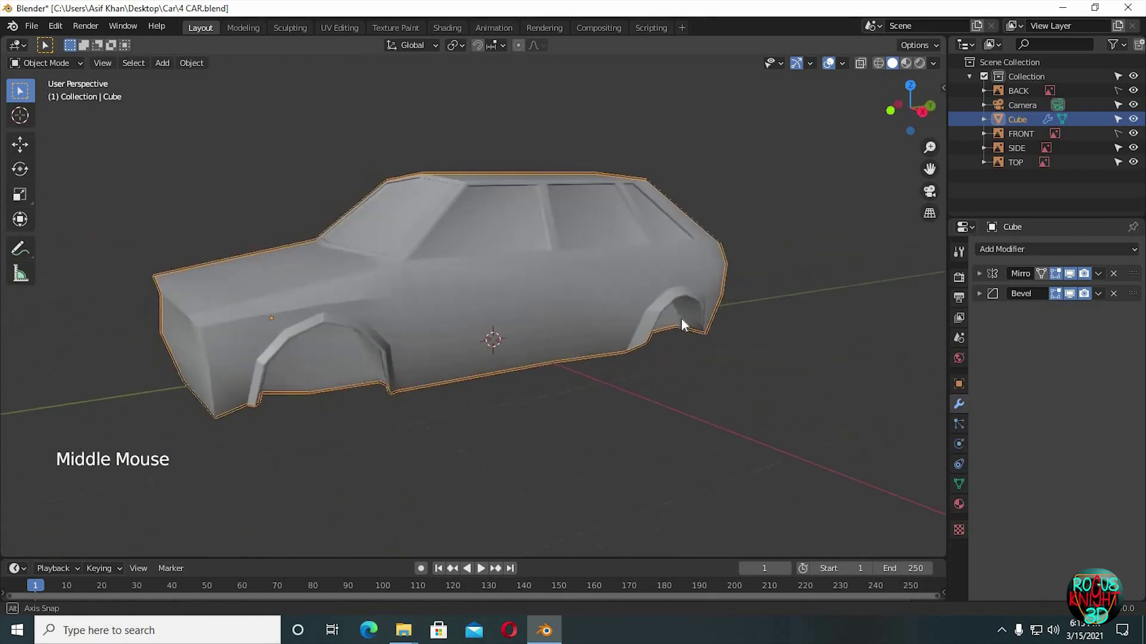
pyautogui.middleClick(400, 188)
pyautogui.click(58, 124)
pyautogui.middleClick(505, 241)
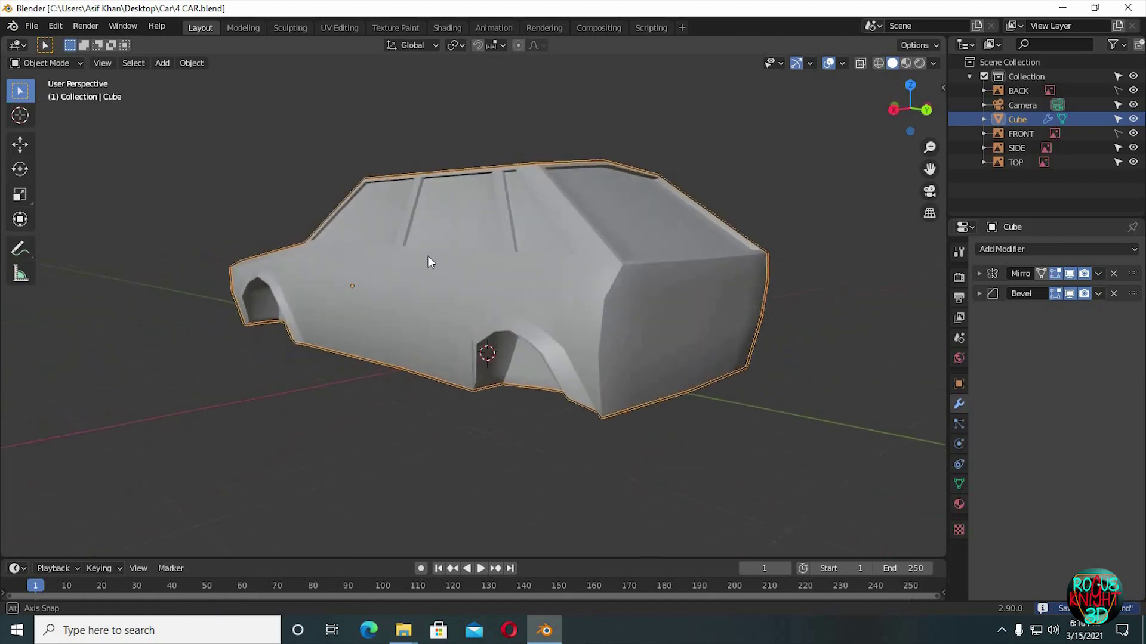